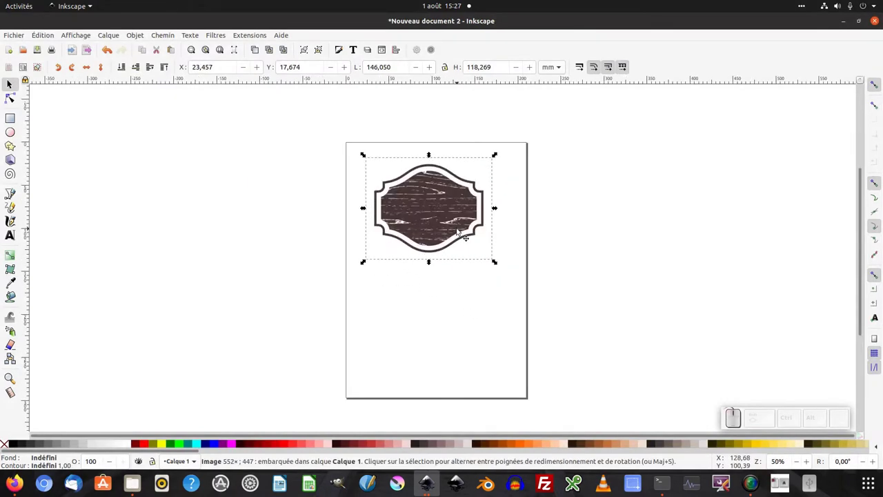
Import the wood texture image modele02.png into the document
key(ctrl+i)
click(296, 120)
key(Return)
key(Return)
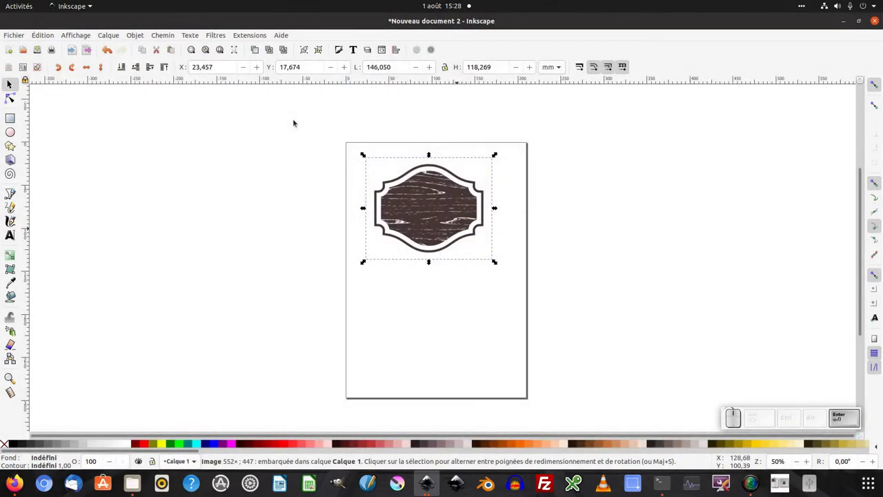
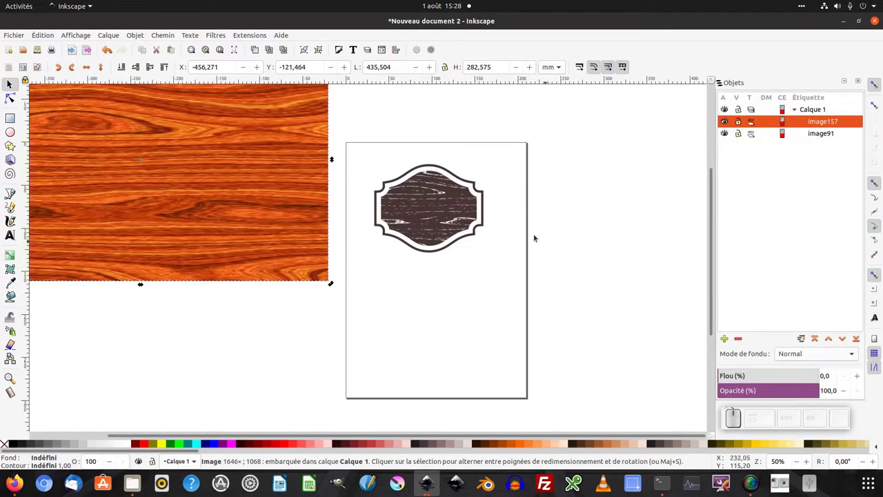
Rename the badge image to modele02 in the Objects panel
click(549, 202)
click(817, 110)
click(794, 112)
click(797, 112)
click(817, 138)
click(821, 127)
click(818, 143)
click(819, 141)
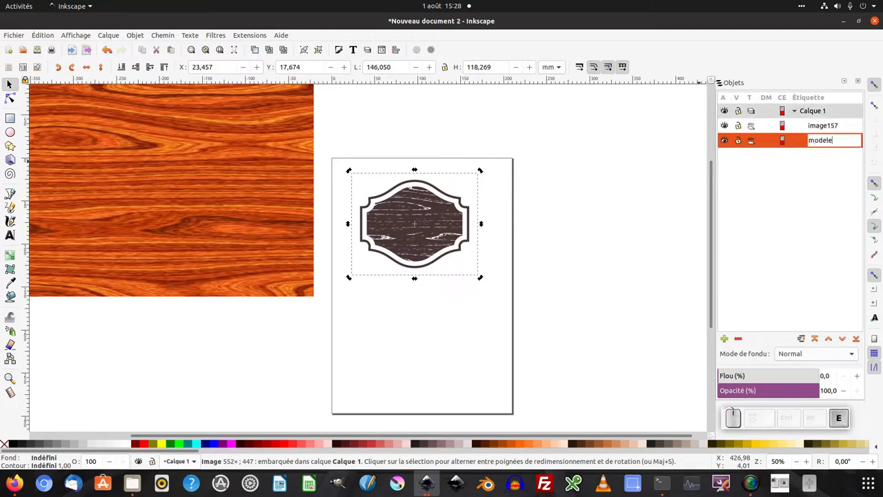
key(KP_0)
key(KP_Enter)
Rename the wood texture image to bois and its layer to modele
click(313, 282)
key(Return)
click(312, 282)
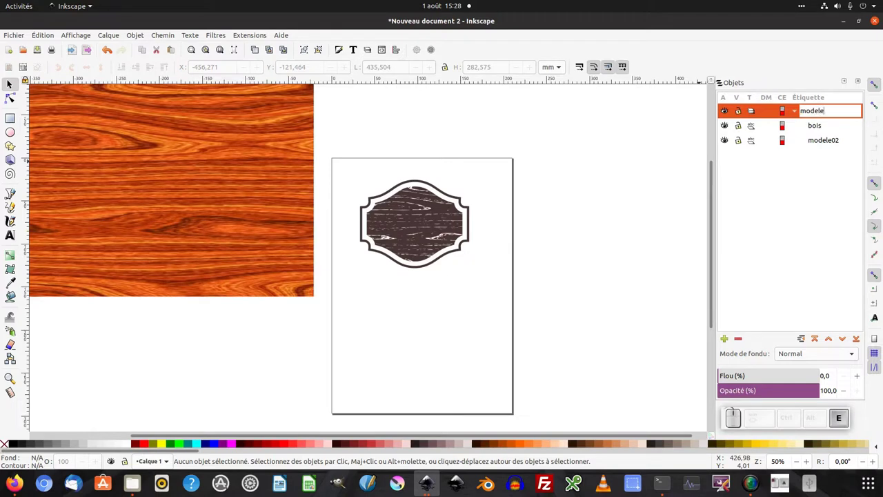
key(Return)
Lock the modele layer and lower its opacity to fade it as a tracing template
click(312, 283)
click(313, 282)
key(KP_5)
key(KP_Enter)
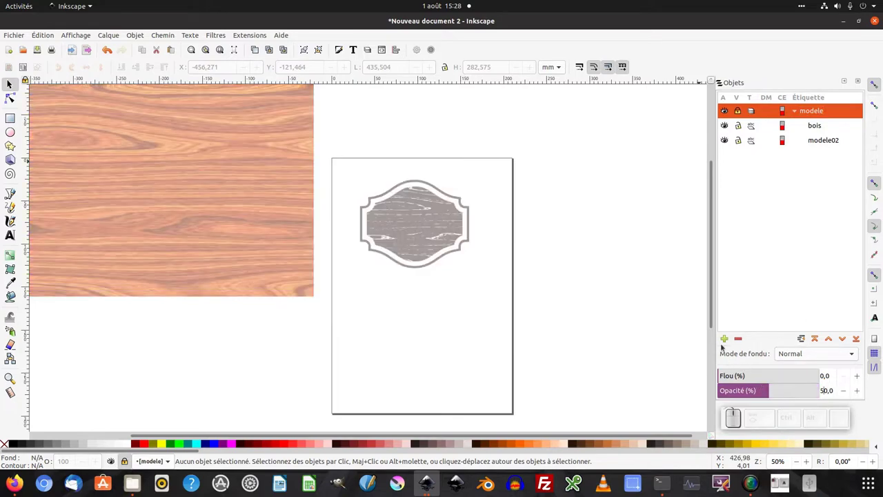
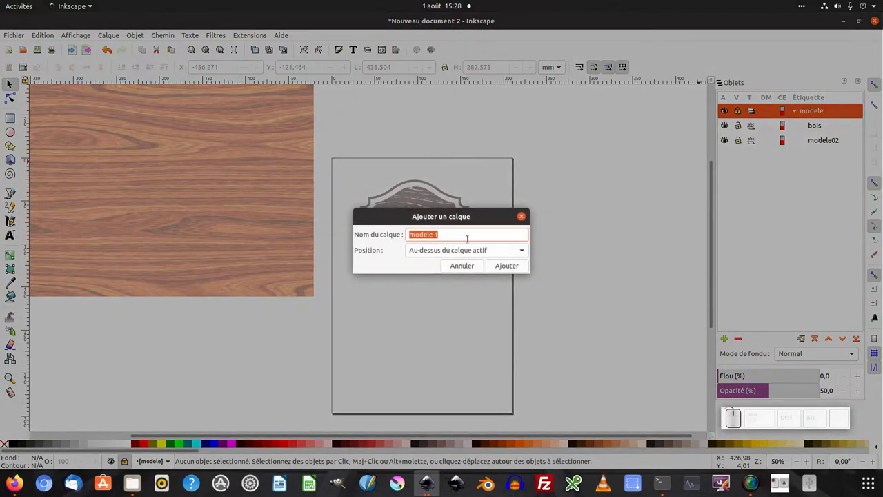
Add a new layer named illus above modele, collapse modele and zoom in on the badge
key(Return)
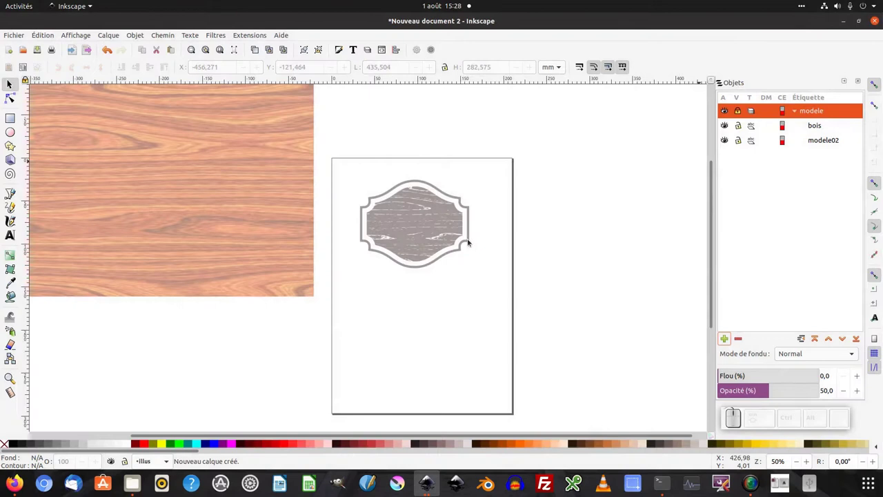
click(798, 124)
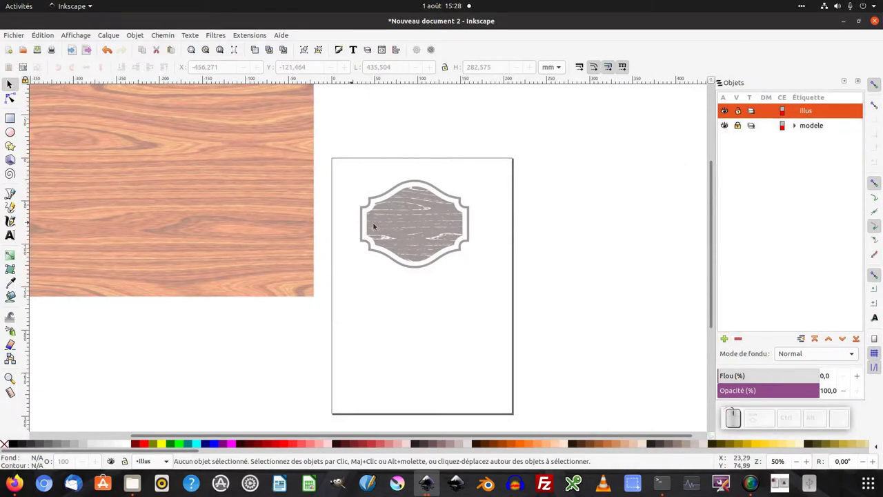
click(419, 223)
click(419, 222)
click(419, 222)
click(412, 212)
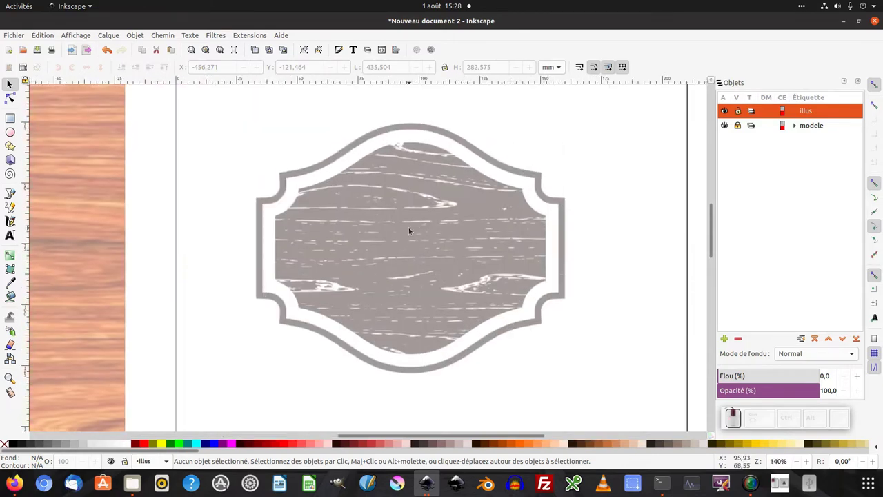
Trace a Bézier line from the arch's left shoulder to its peak on the illus layer
click(413, 226)
key(KP_Subtract)
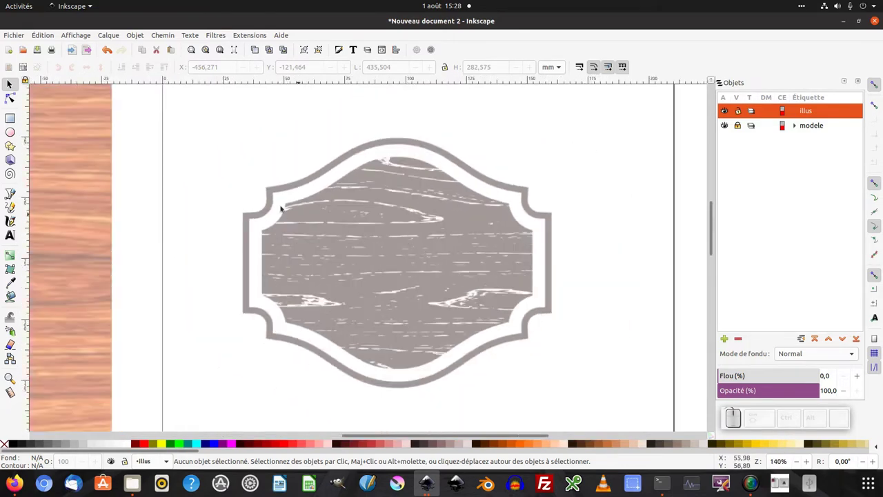
click(12, 193)
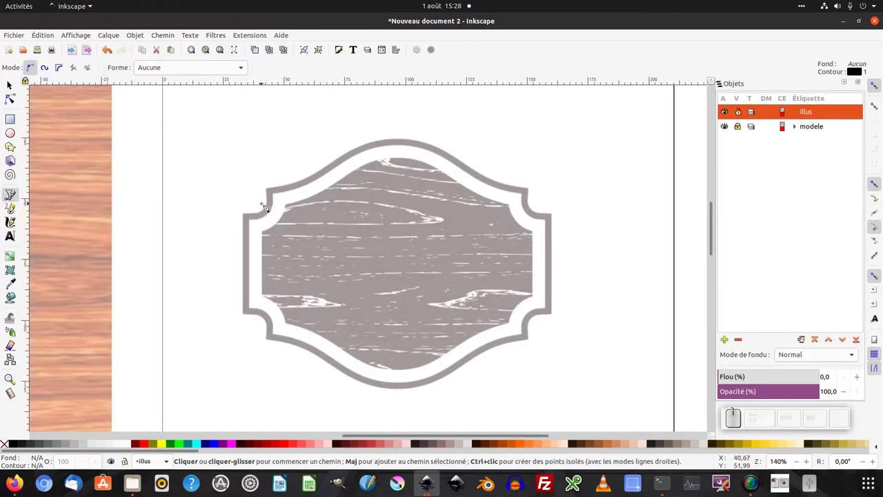
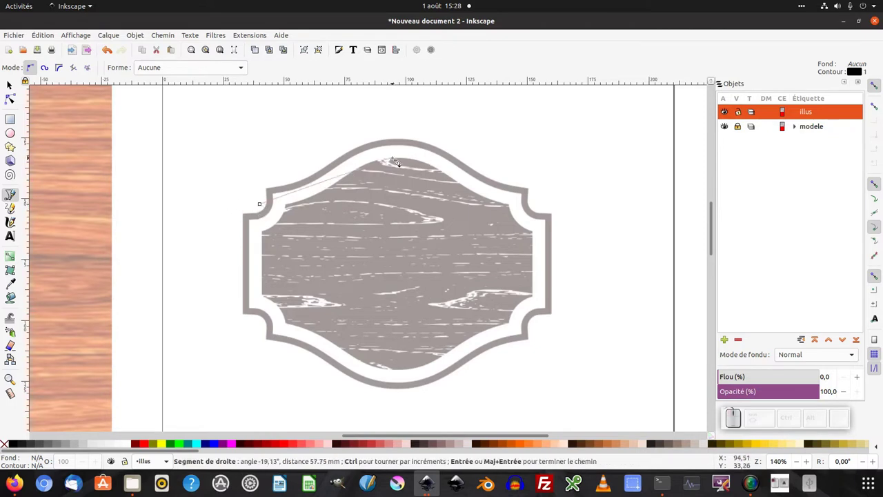
click(405, 159)
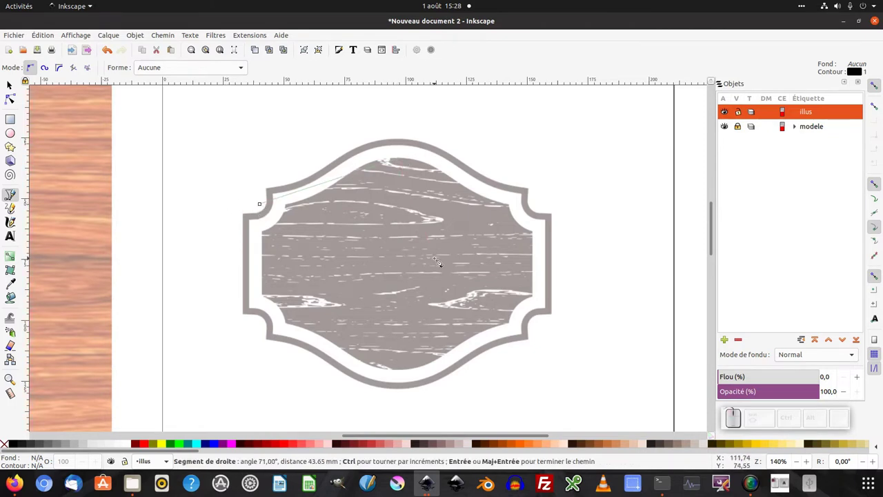
key(Return)
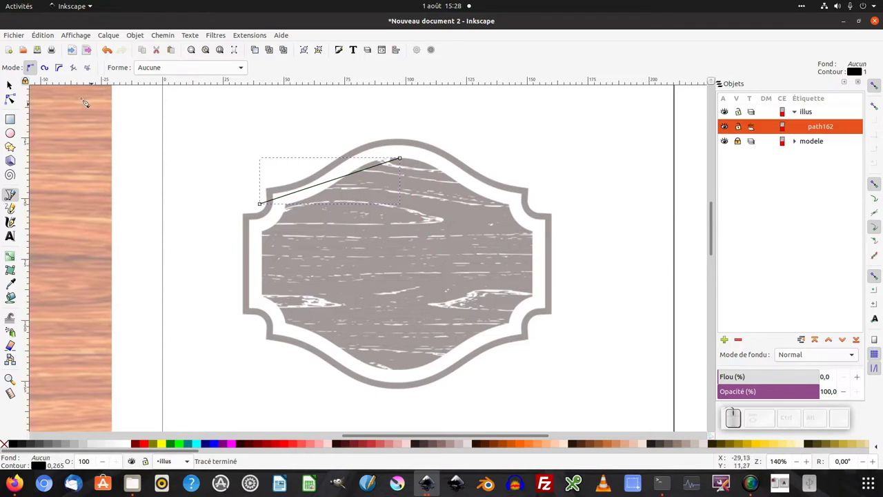
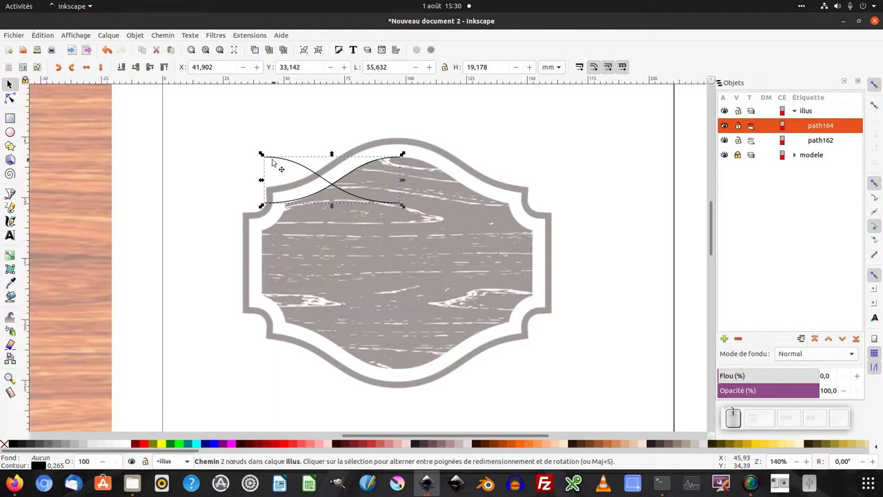
Move the flipped copy onto the right half and join both halves into one arch path
drag(404, 204, 353, 148)
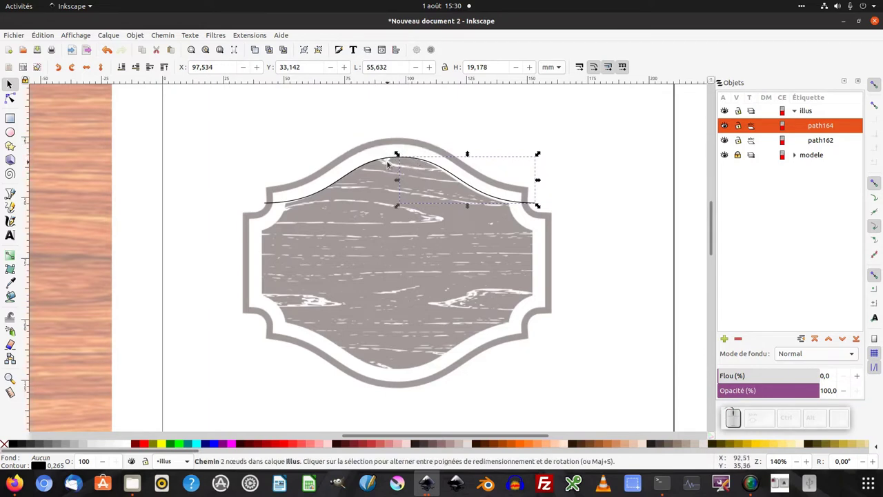
drag(216, 119, 523, 271)
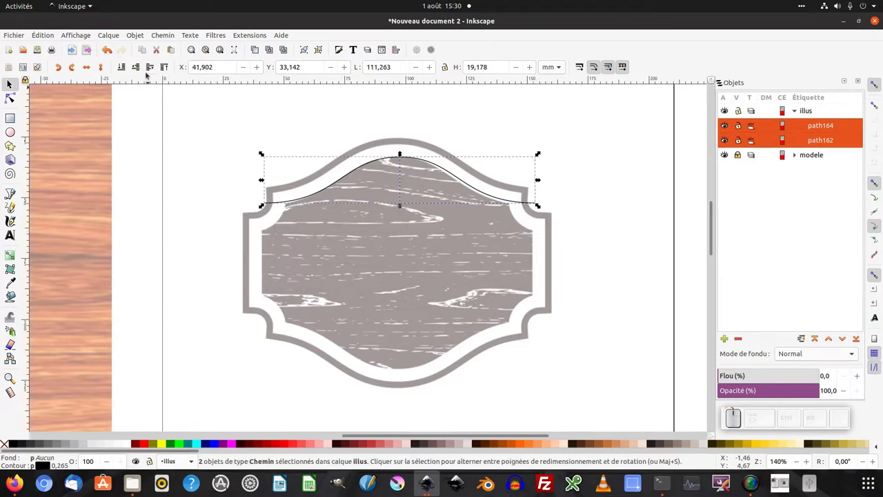
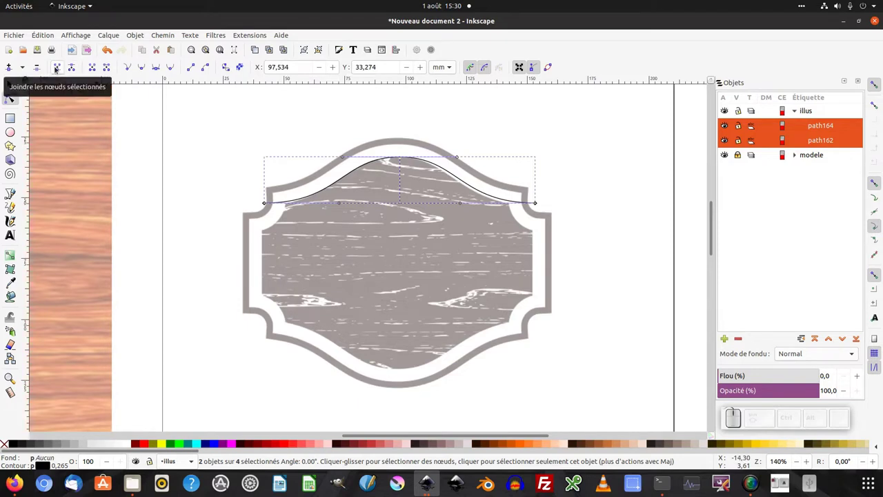
key(shift+j)
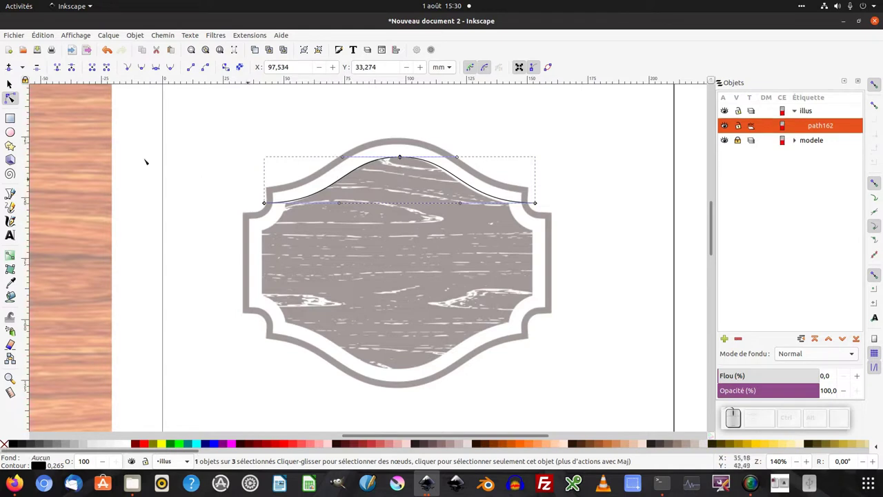
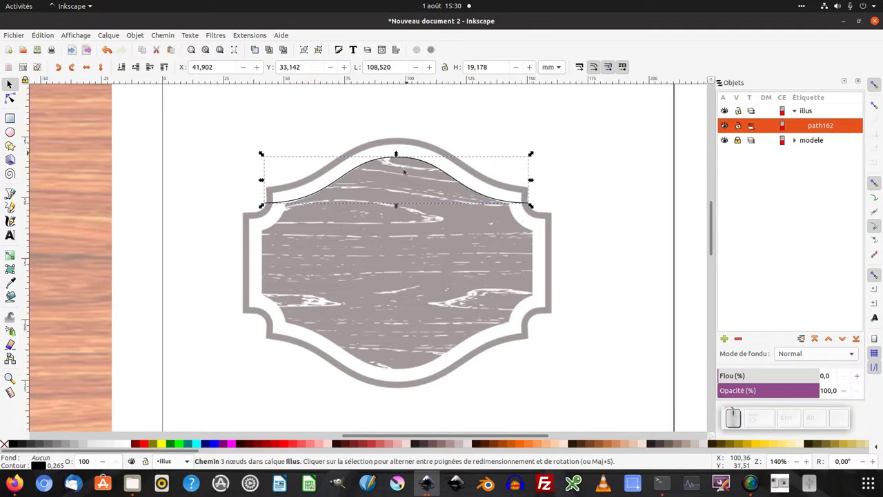
click(820, 126)
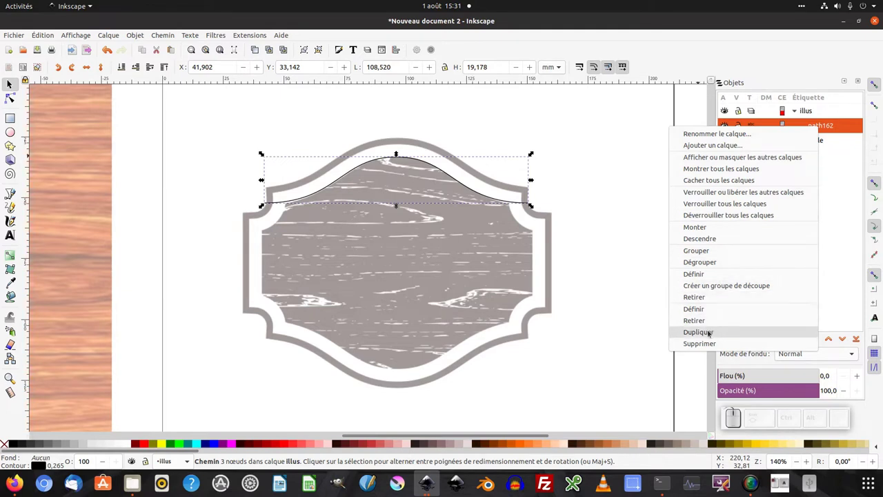
Duplicate the arch, flip it vertically and join both into one closed board outline
click(710, 332)
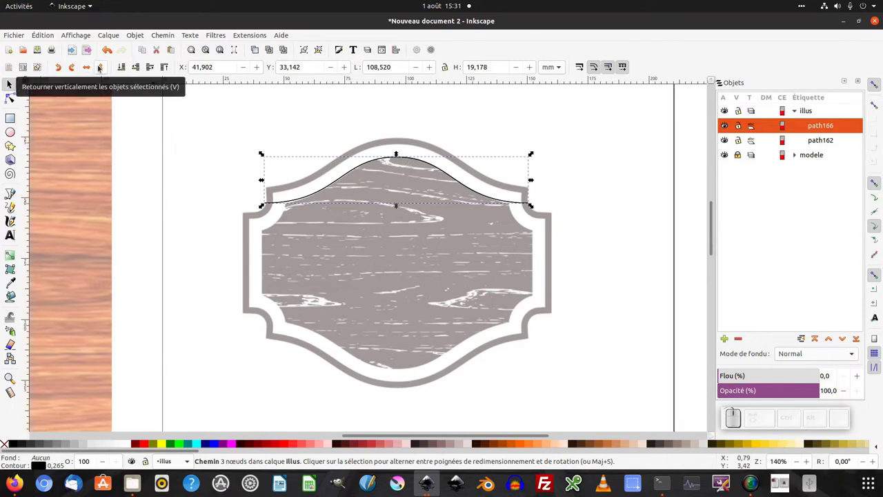
click(100, 65)
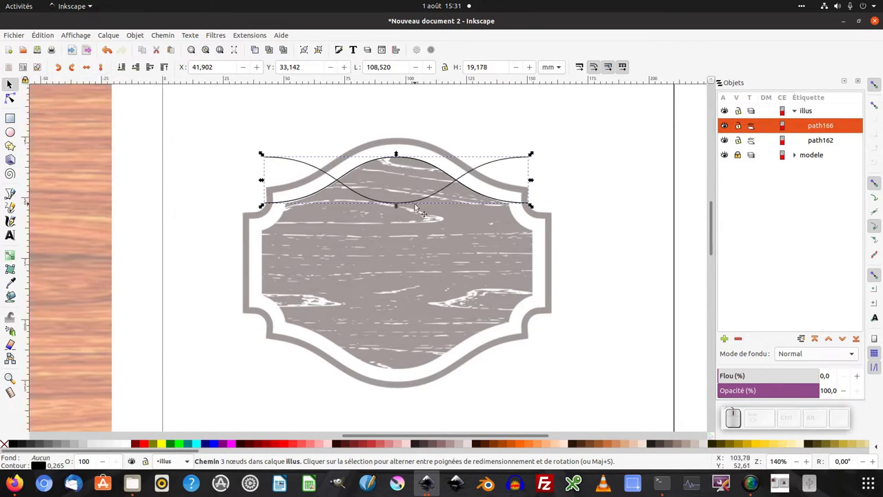
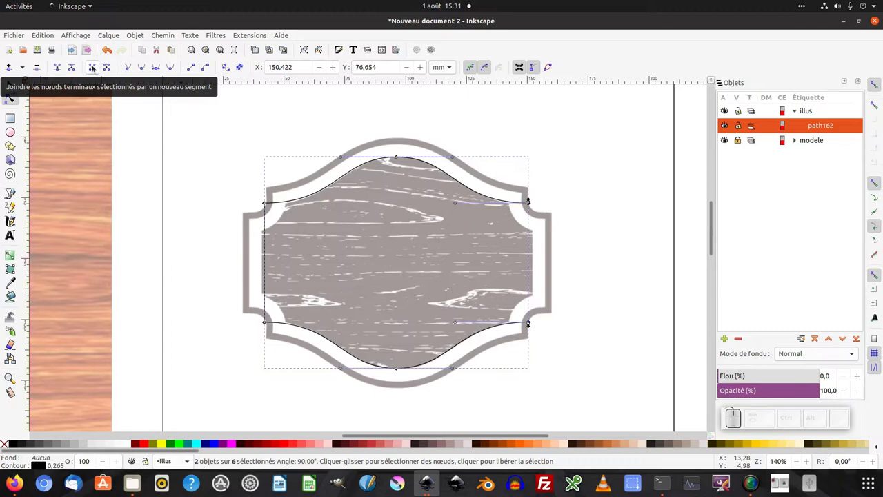
key(alt+j)
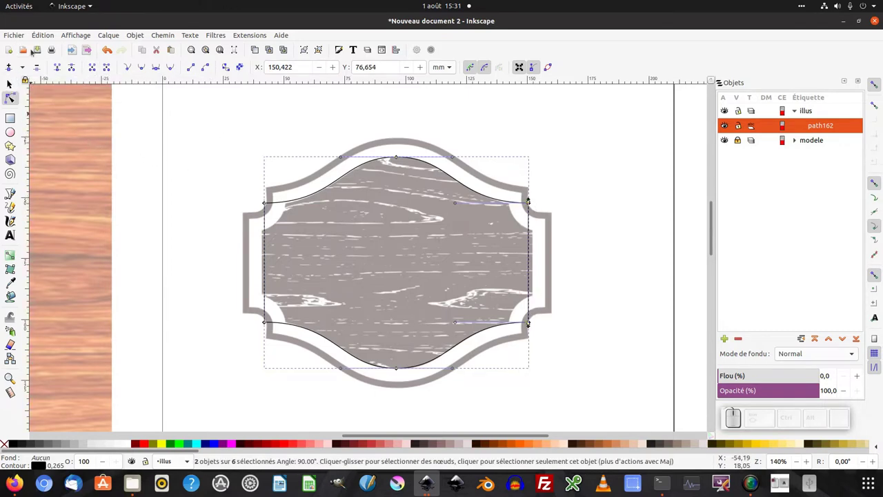
Save the drawing as 03.svg in the Bureau folder
click(41, 48)
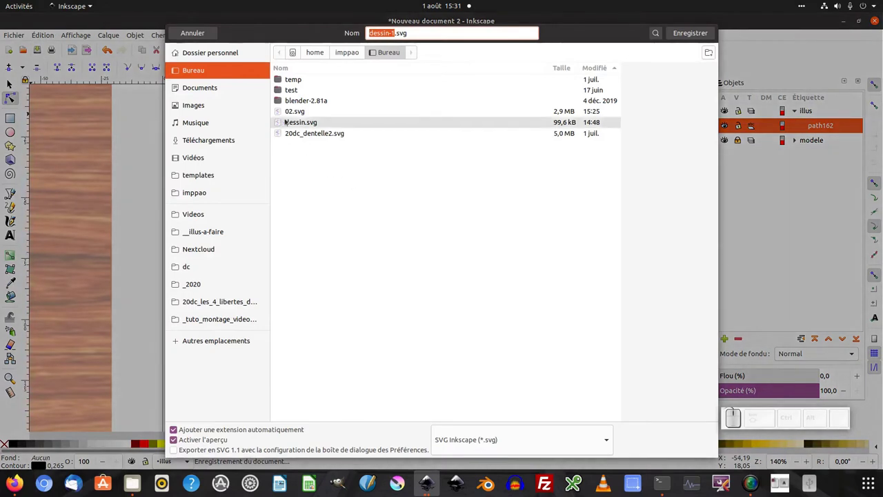
key(KP_0)
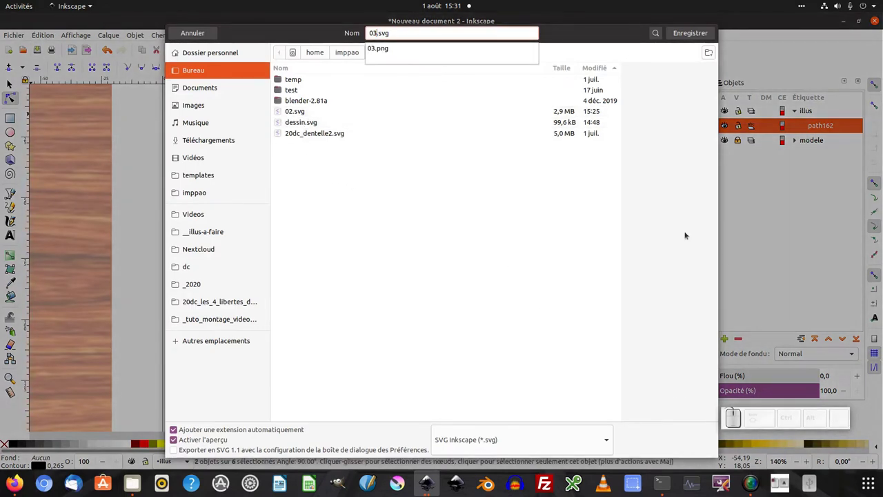
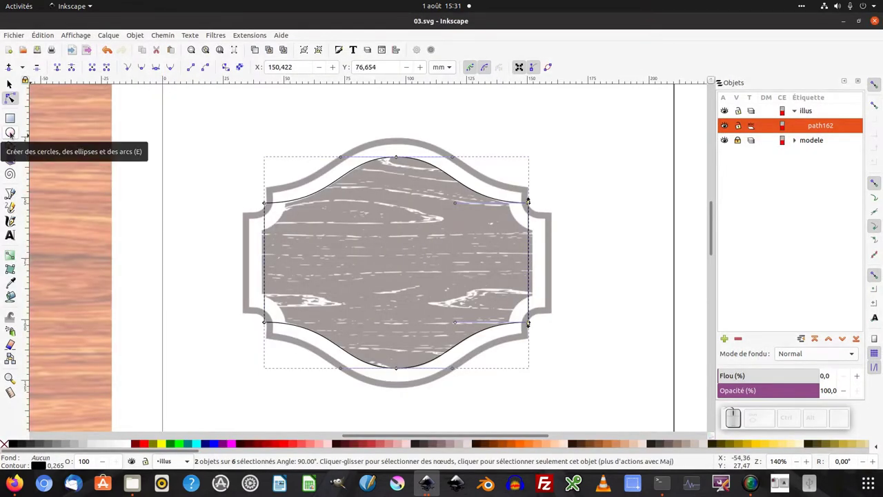
Draw a circle over the top-left corner and place a duplicate over the top-right corner
click(13, 133)
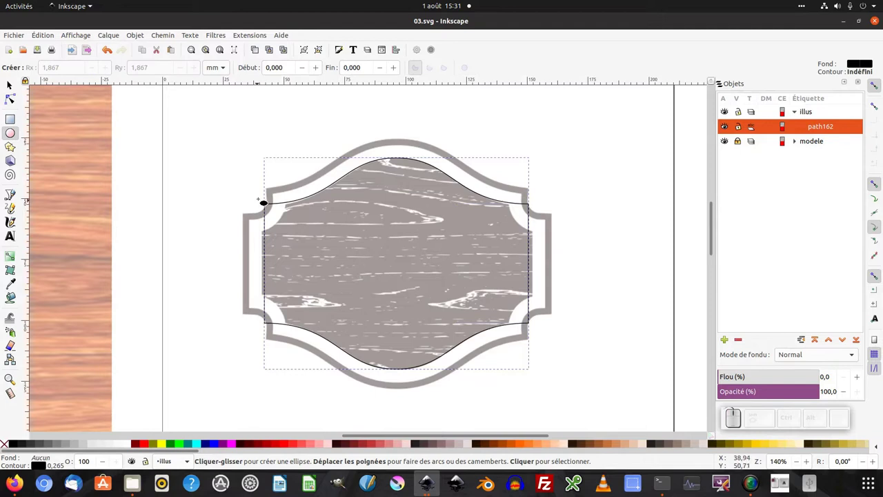
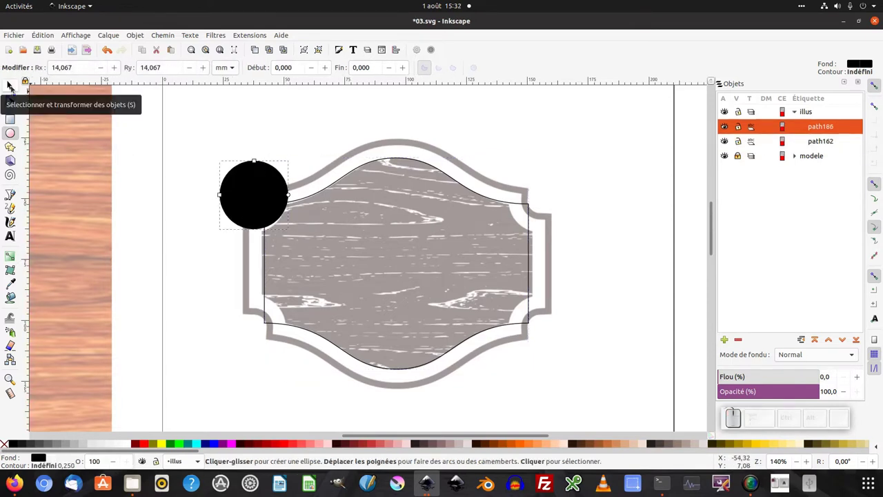
click(13, 87)
drag(270, 202, 278, 262)
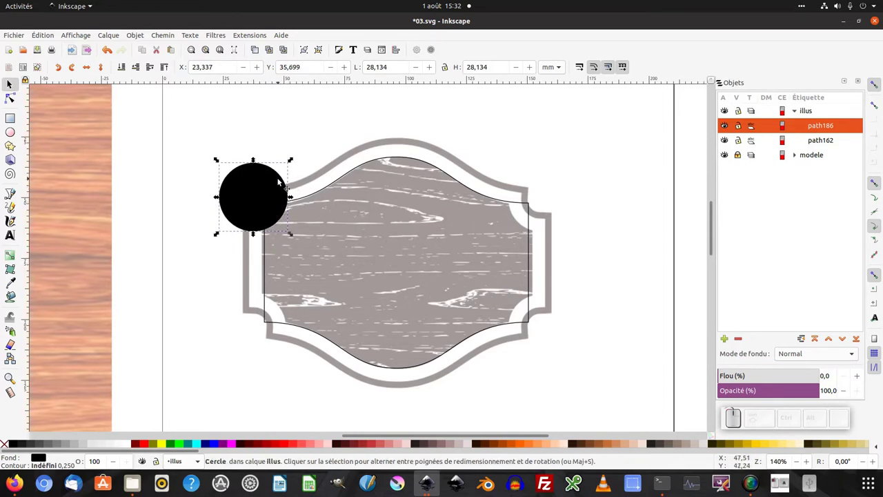
key(ctrl+d)
drag(260, 193, 508, 230)
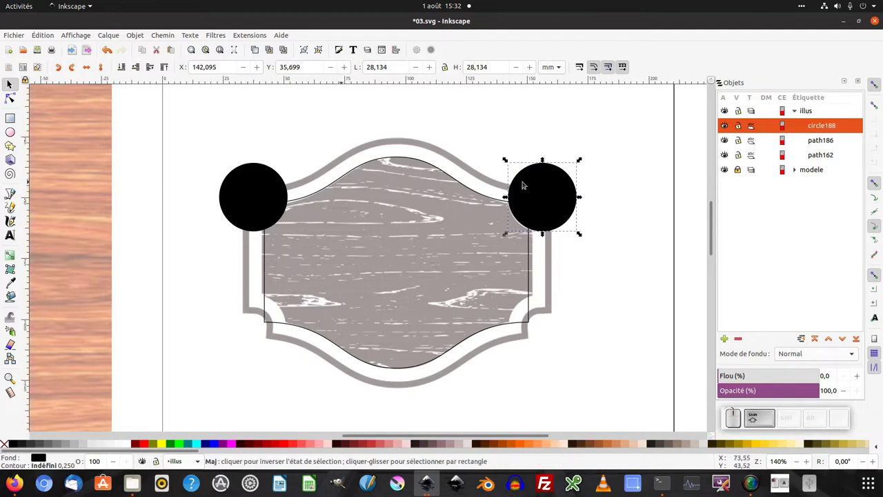
Combine the circles, duplicate them to the bottom corners and merge all four into one path
click(247, 176)
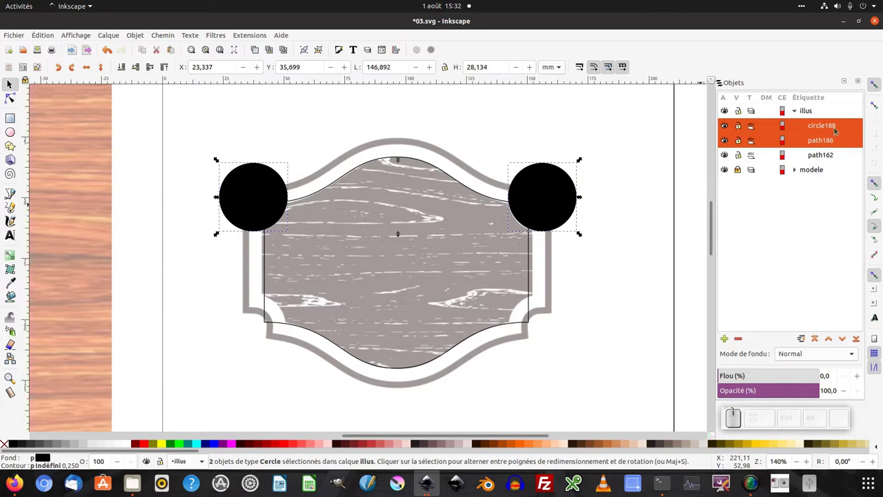
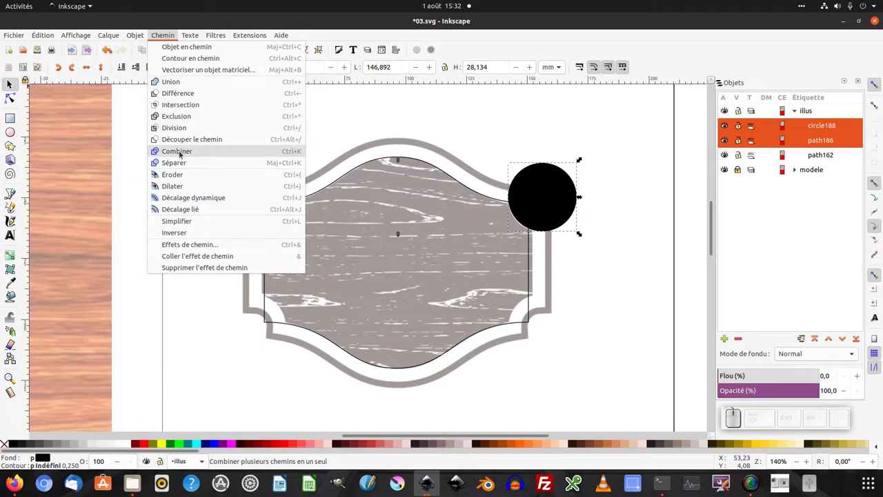
click(179, 152)
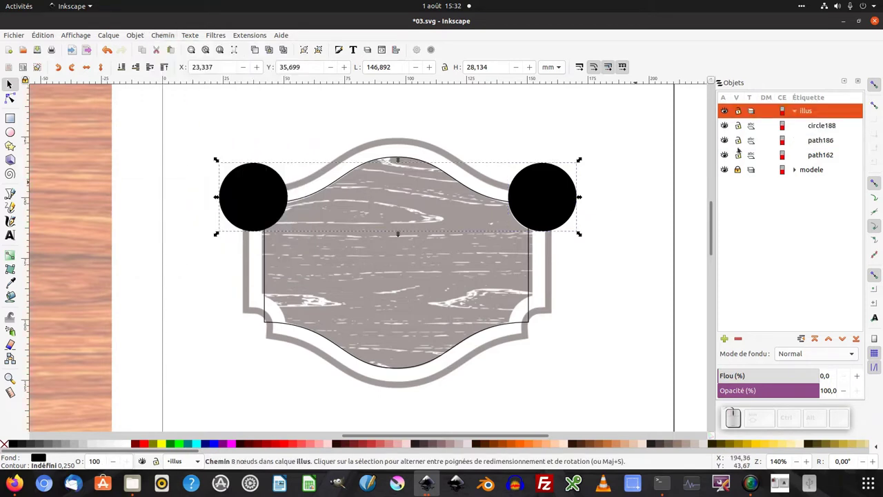
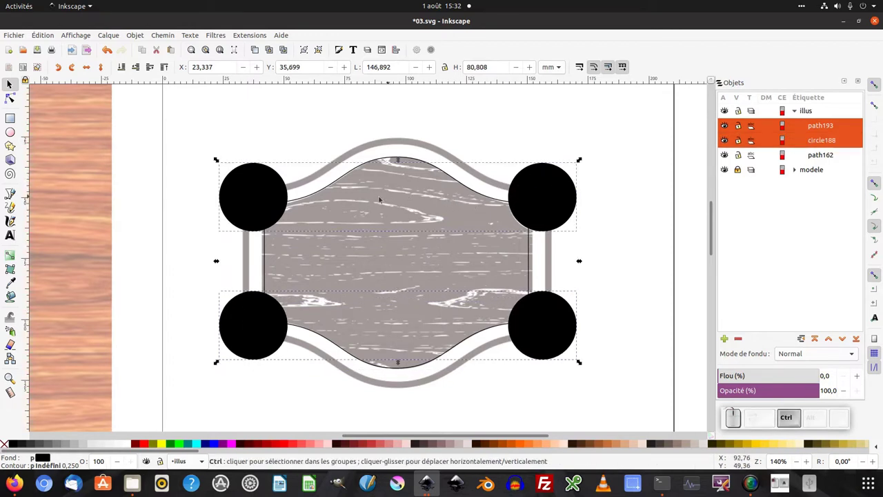
key(ctrl+k)
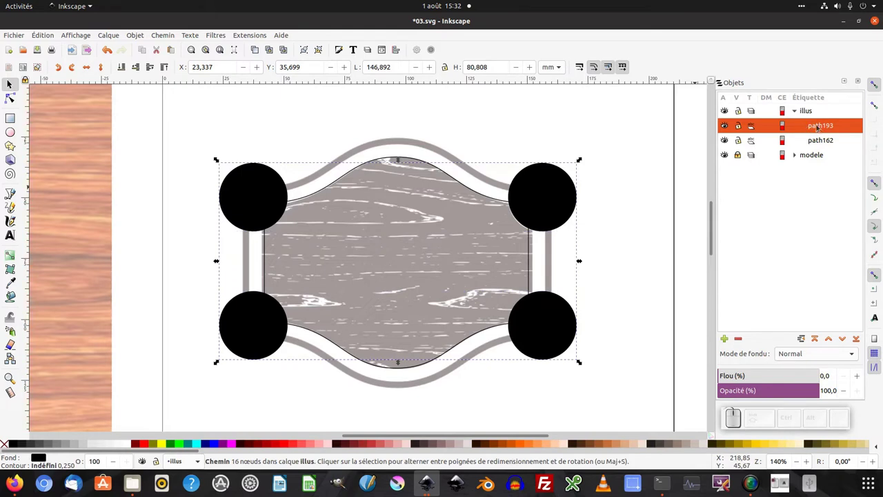
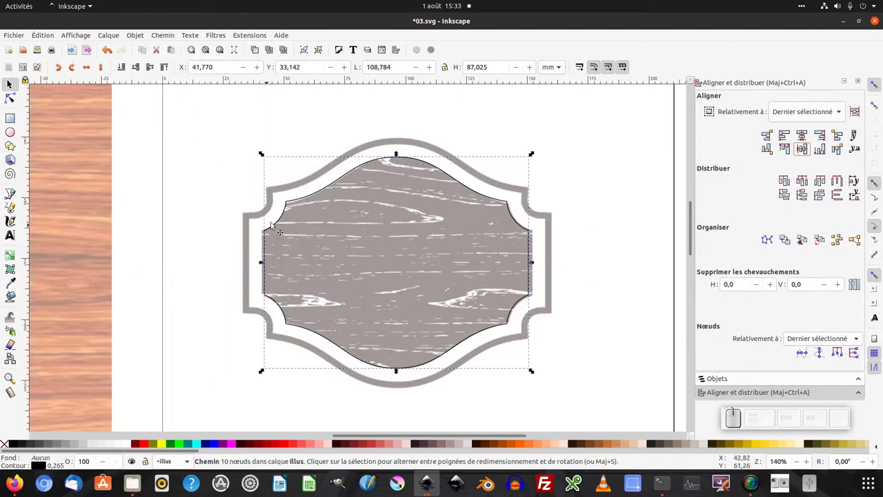
Subtract the corner circles from the board outline to notch its corners
click(480, 256)
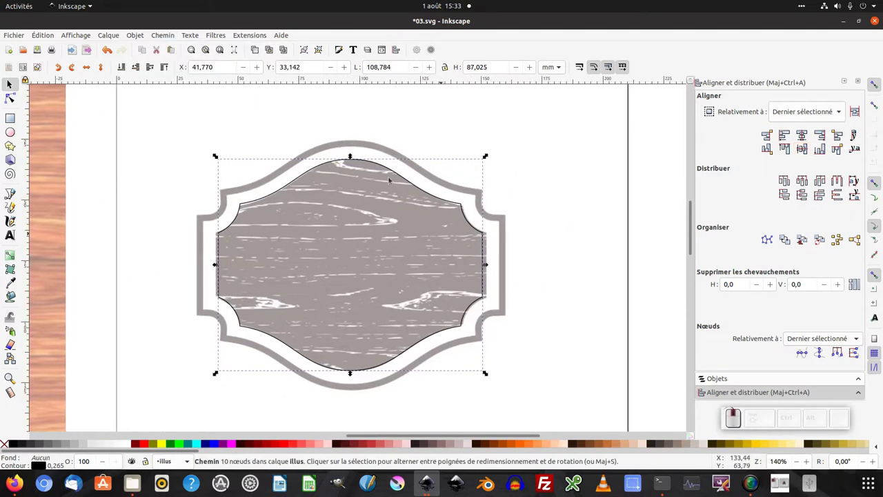
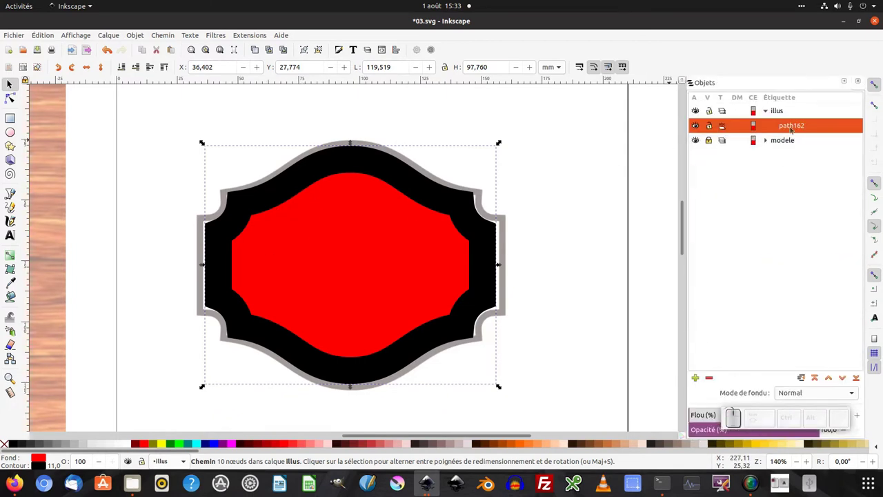
Duplicate the notched board shape and thicken the copy's outline to 16 mm
key(ctrl+d)
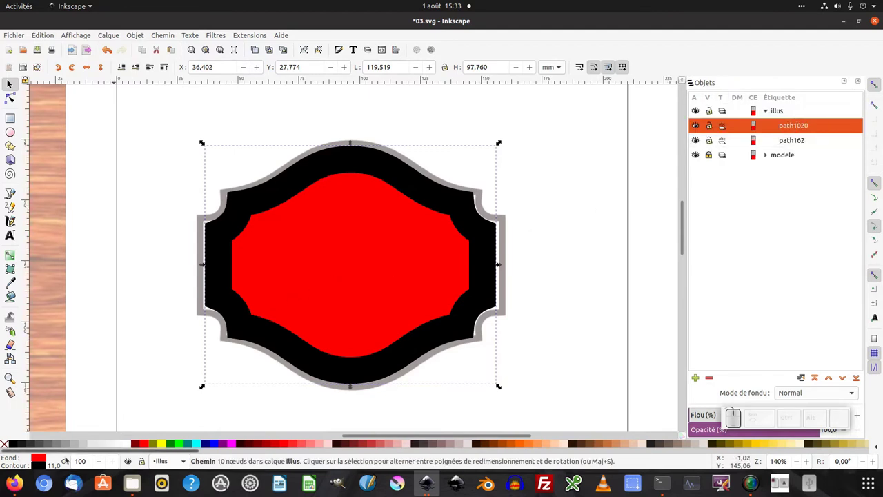
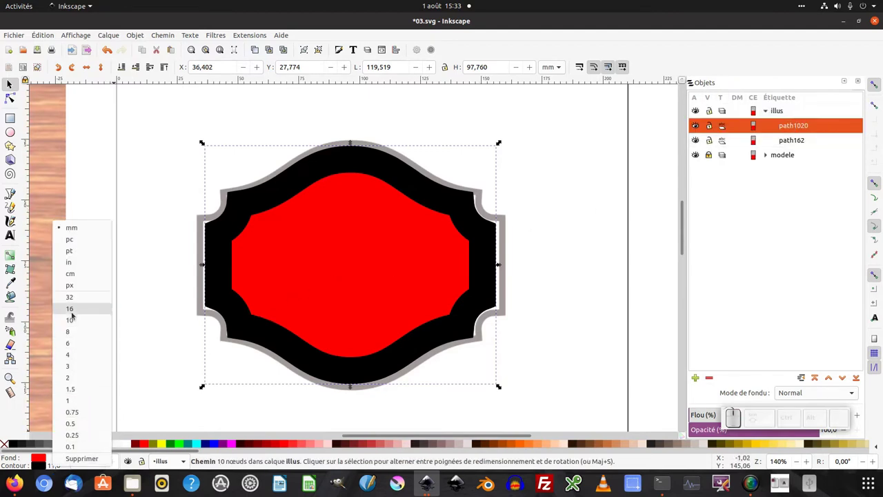
click(74, 312)
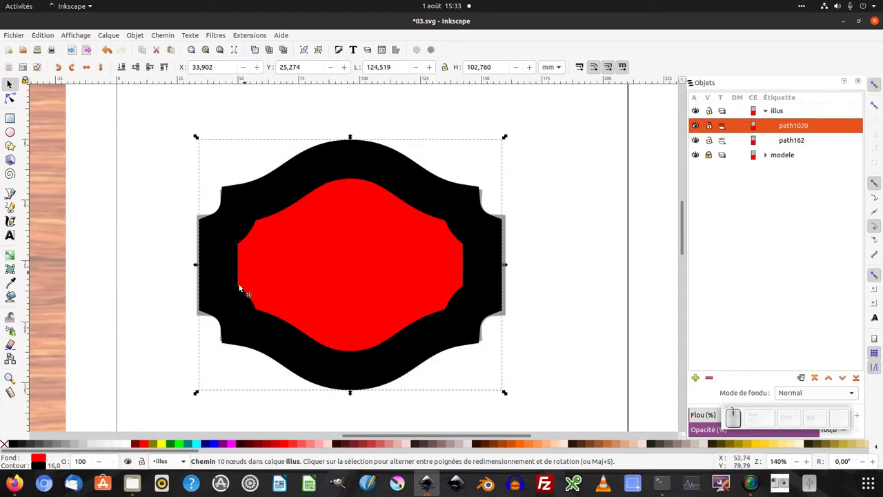
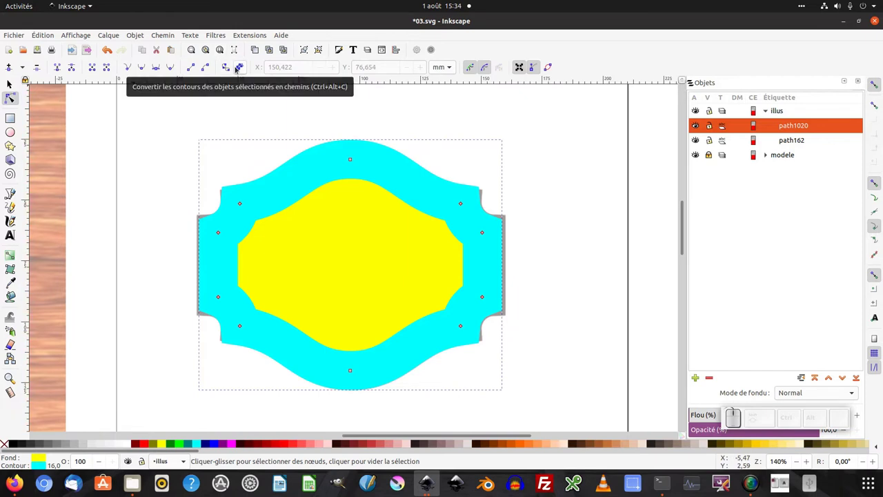
Convert both badge outlines via Stroke to Path and delete the second group's leftover fill path
click(238, 68)
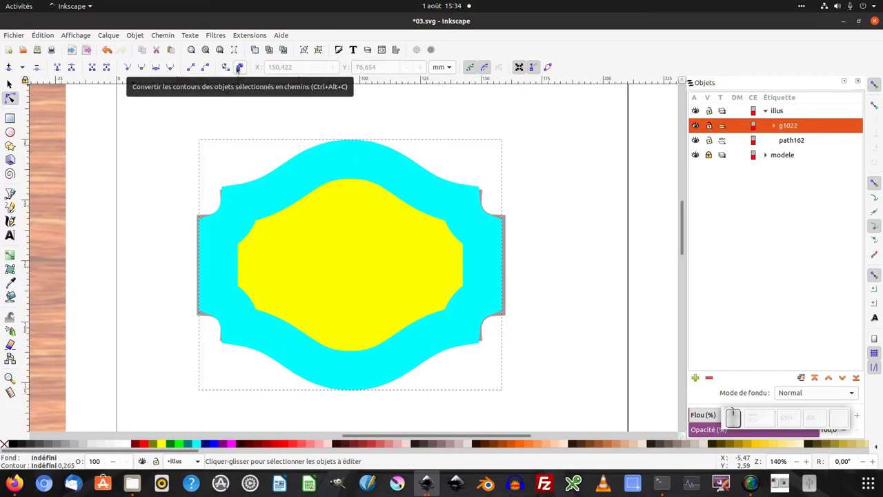
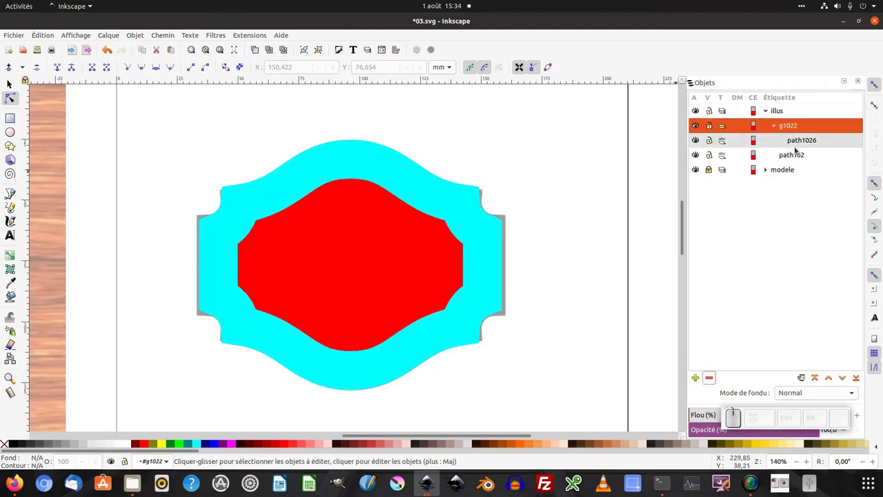
click(794, 154)
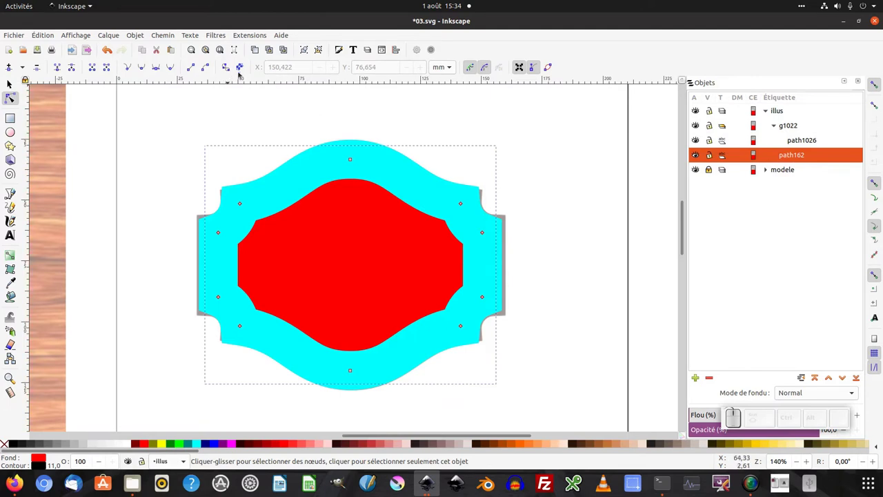
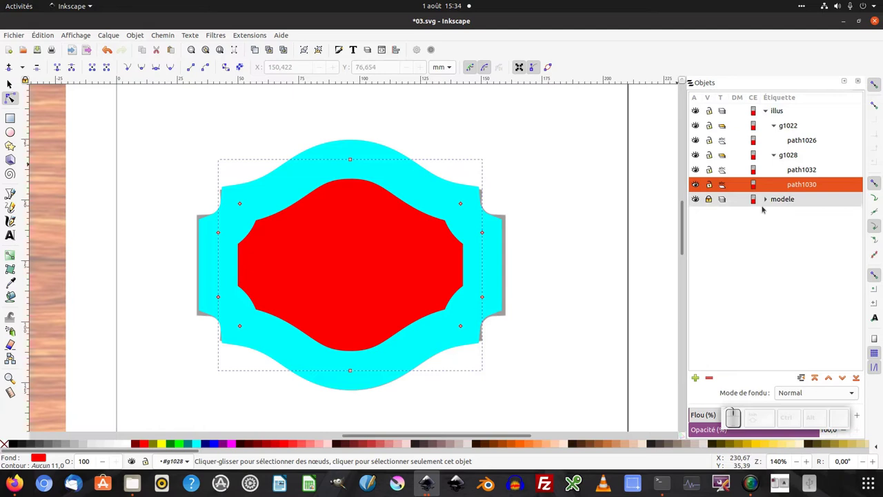
click(713, 378)
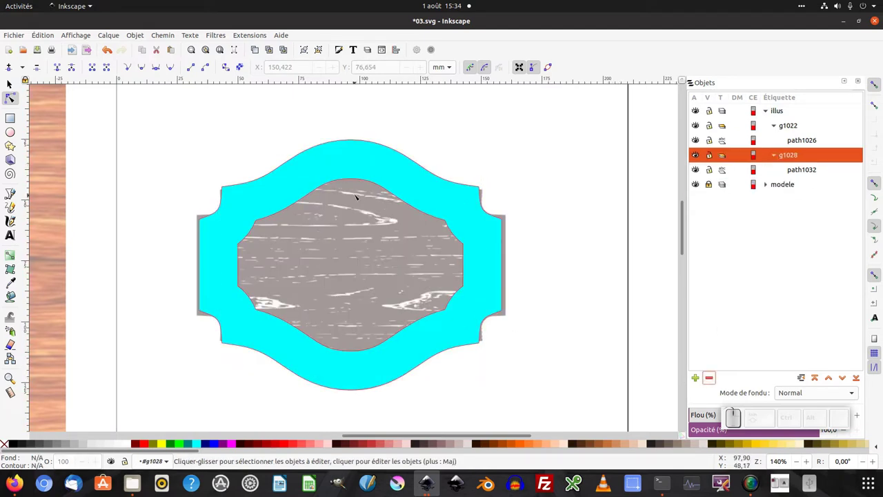
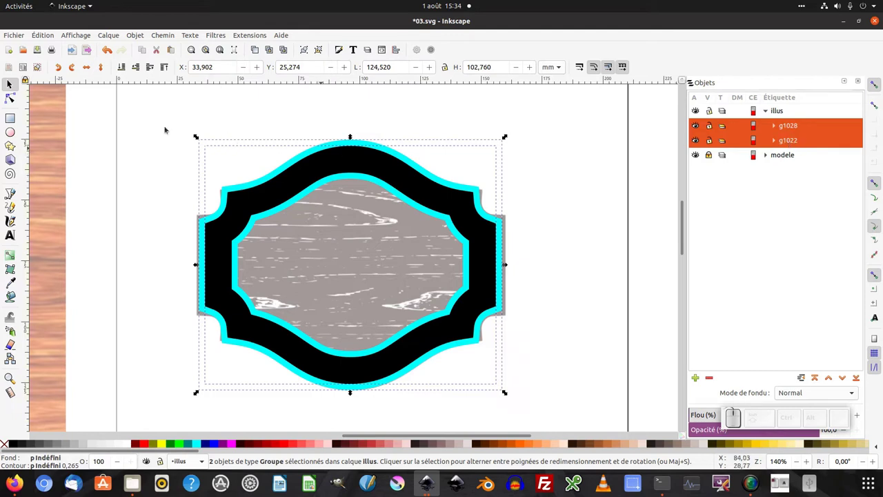
Try Path > Difference on the outlines, then ungroup both outline groups
click(172, 34)
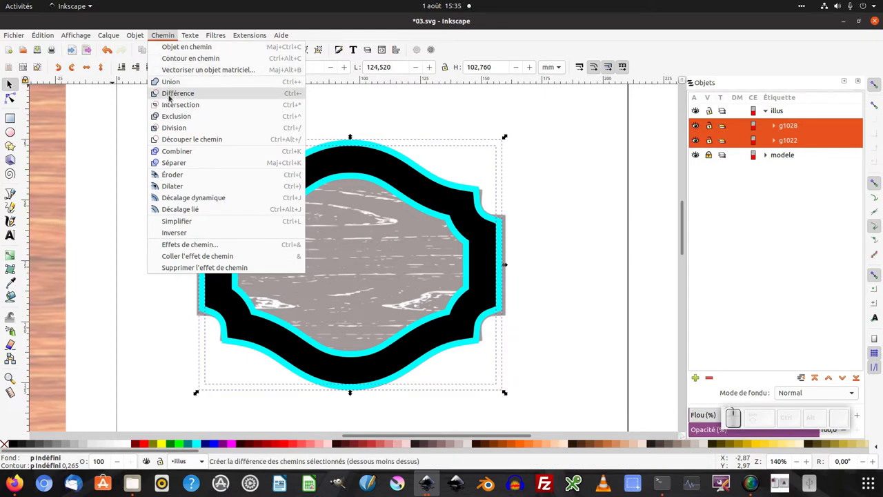
click(171, 96)
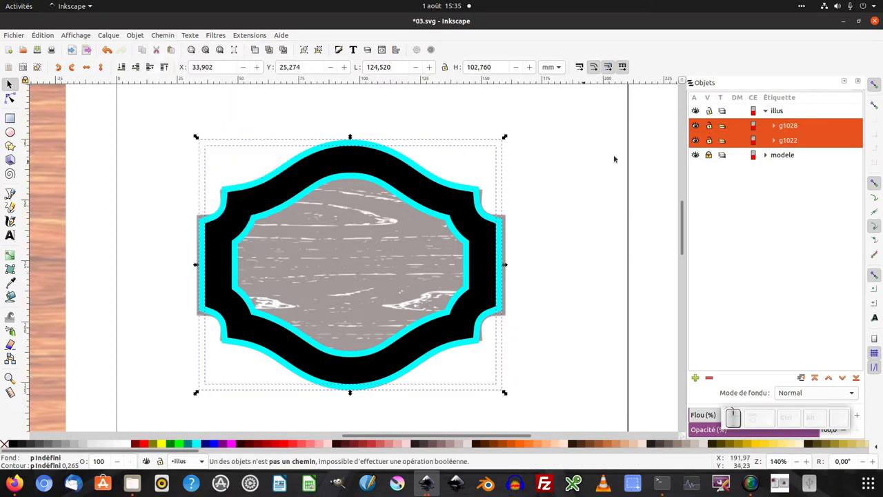
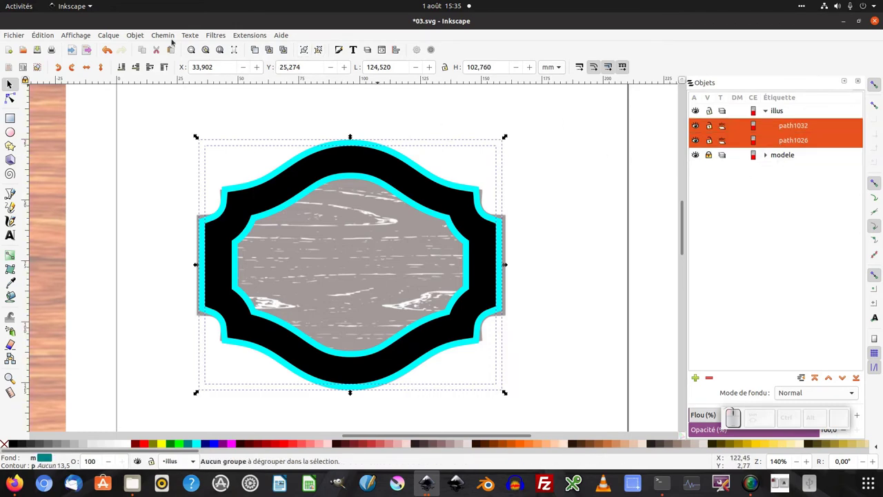
click(168, 36)
Combine the two outline rings into a single 80-node path
click(178, 95)
middle_click(155, 177)
click(223, 159)
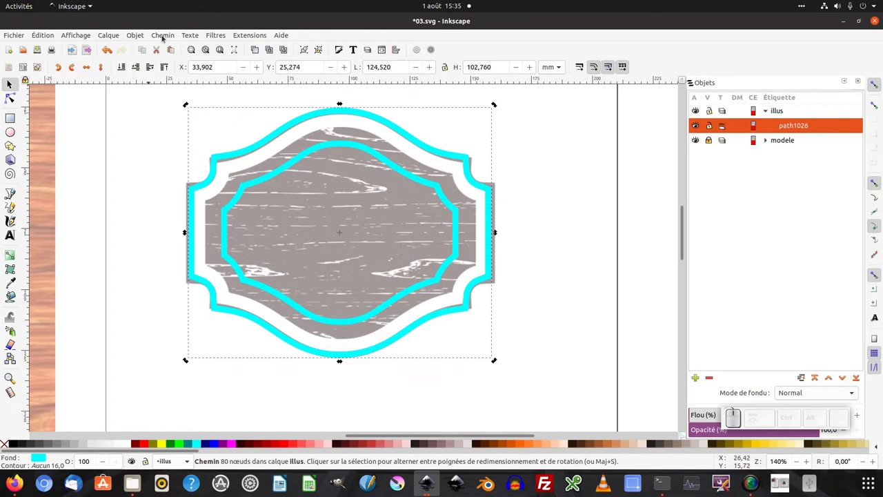
Bring up the path operations for the merged outline path1026
click(168, 34)
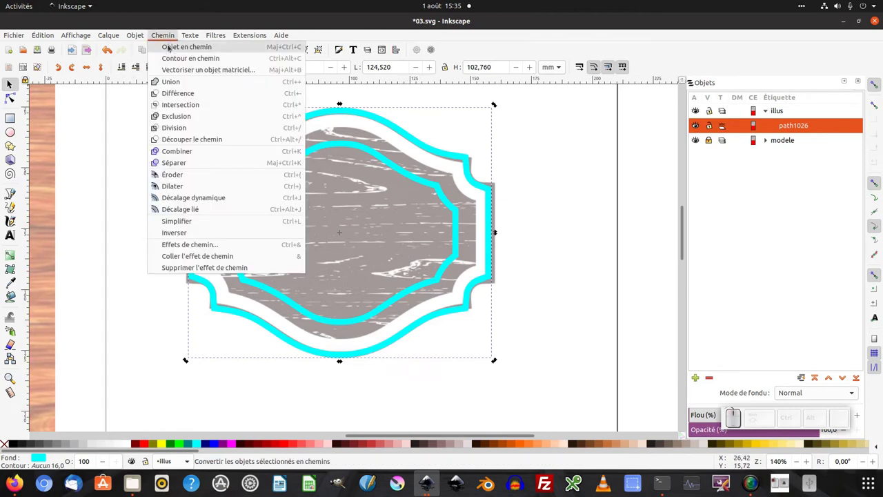
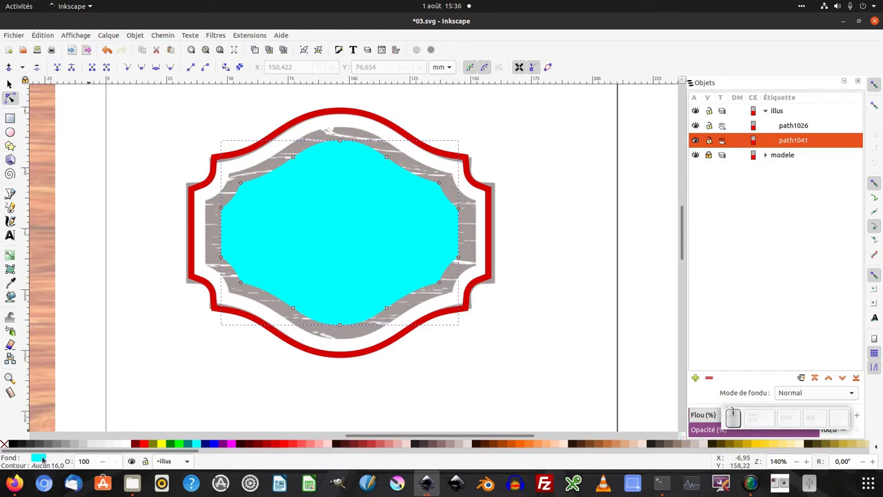
Give the cyan inner shape a wide stroke and convert it to outline paths in group g1046
click(265, 139)
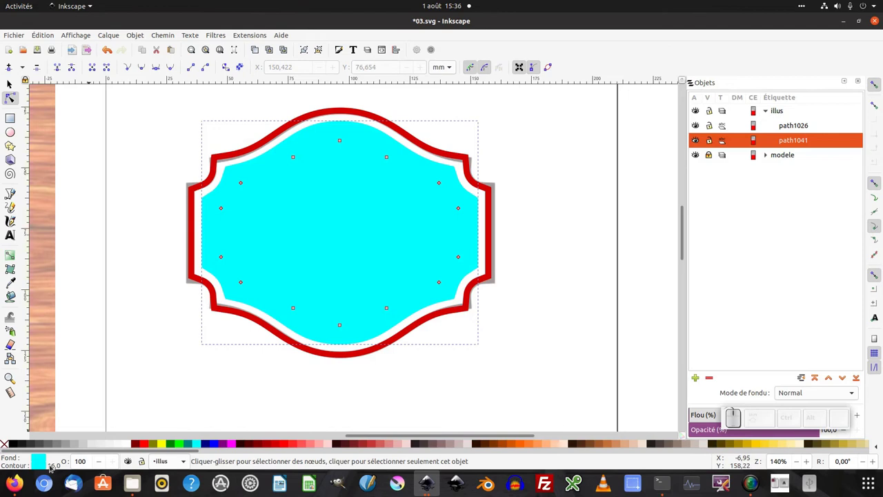
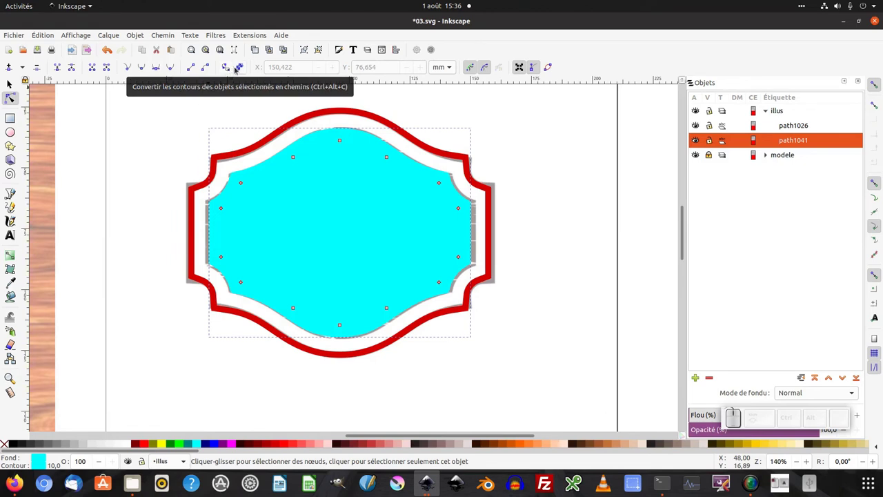
click(239, 68)
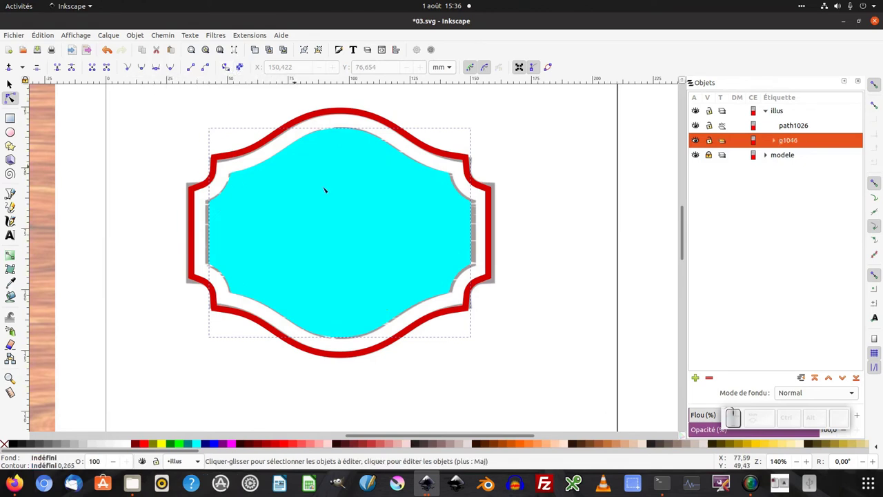
click(777, 142)
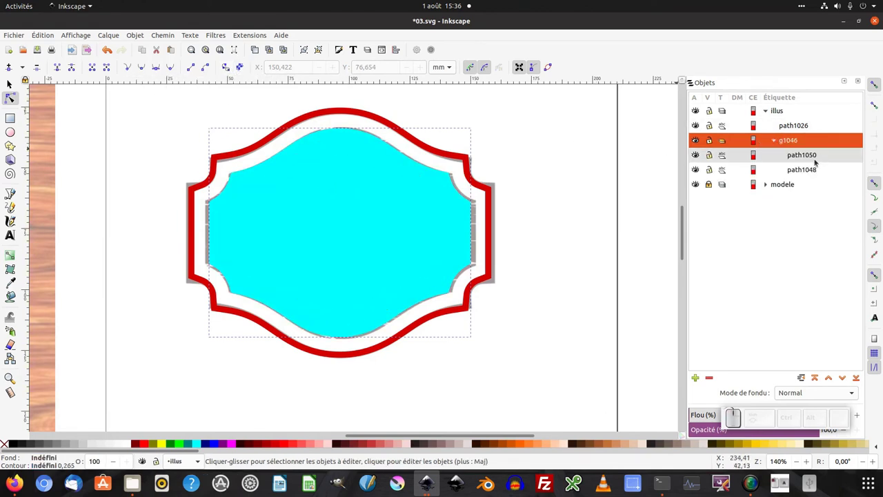
Select both paths path1050 and path1048 inside the group, ready for Division
click(815, 159)
click(814, 170)
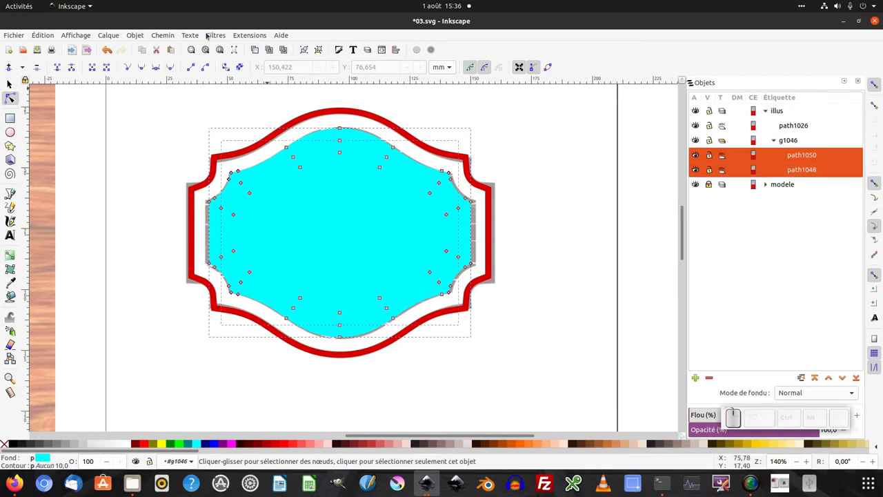
click(173, 38)
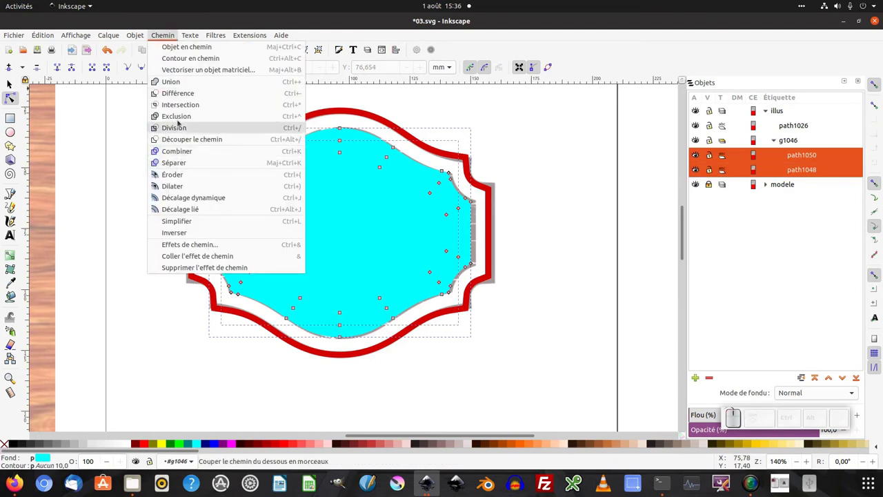
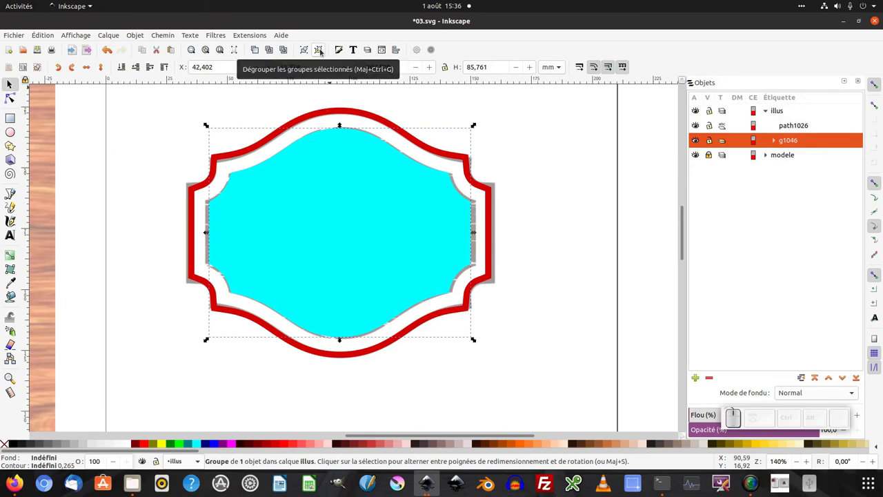
Ungroup g1046 and fill the ring and trimmed inner shape with 70% grey
click(323, 50)
click(208, 229)
click(357, 217)
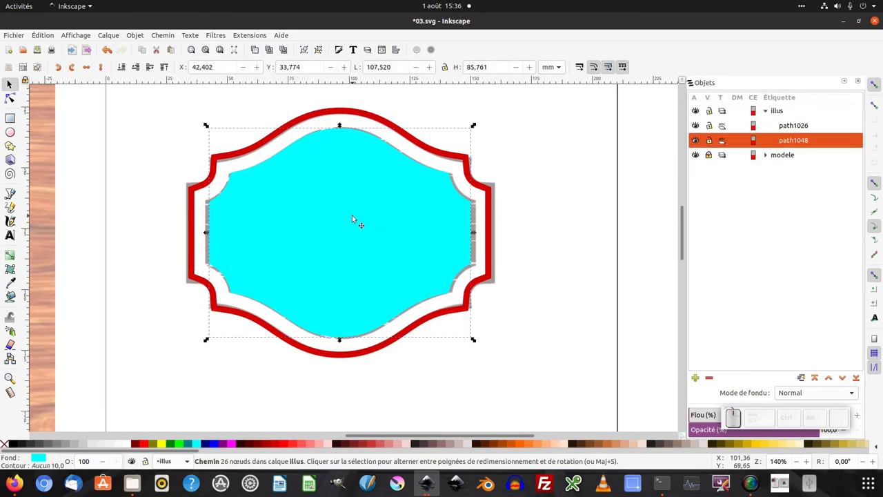
click(427, 152)
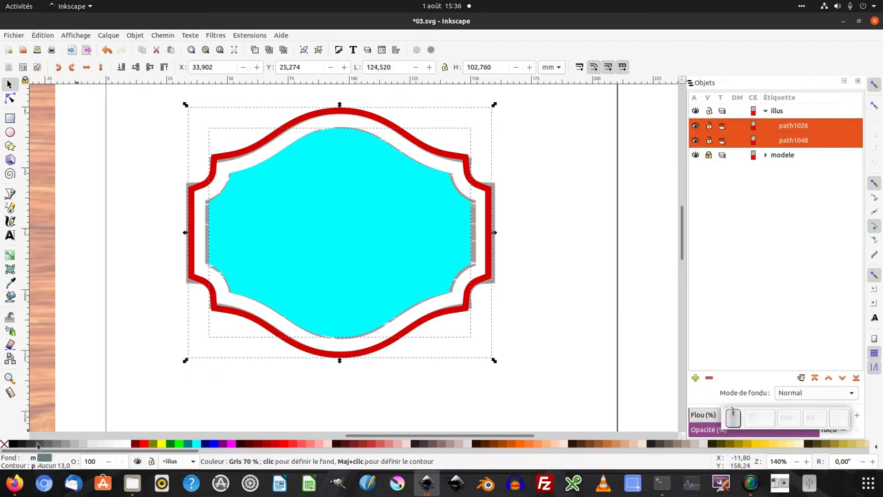